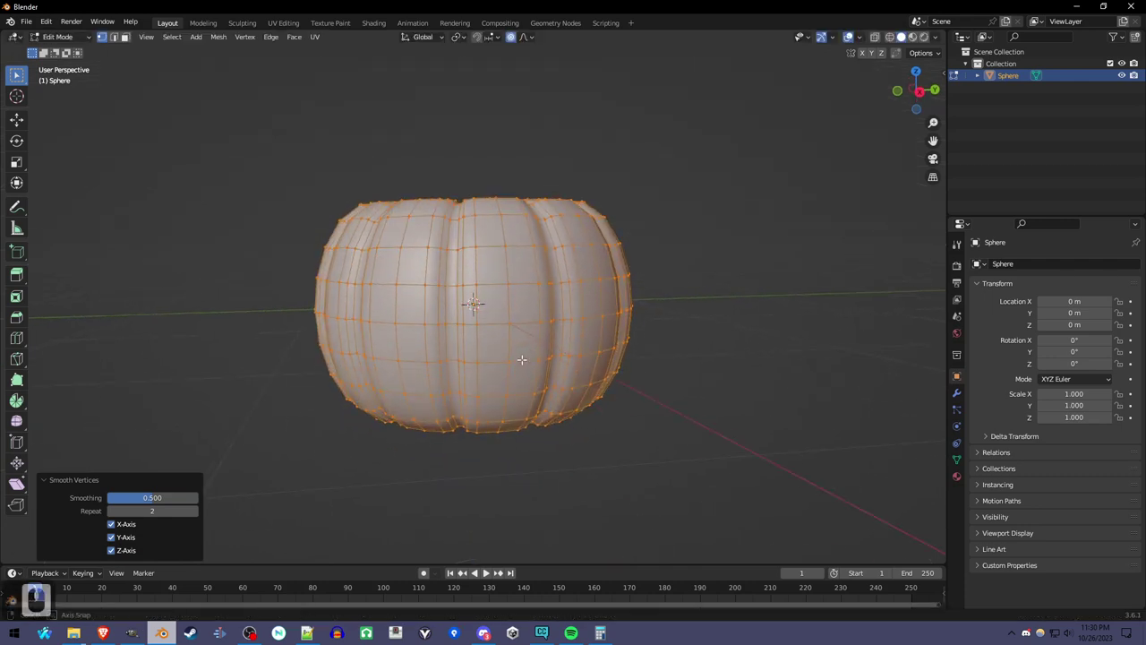
# Step: Return the ribbed pumpkin to Object Mode and orbit to view it as a solid body
pyautogui.scroll(3)
pyautogui.scroll(3)
pyautogui.press('Tab')
pyautogui.scroll(3)
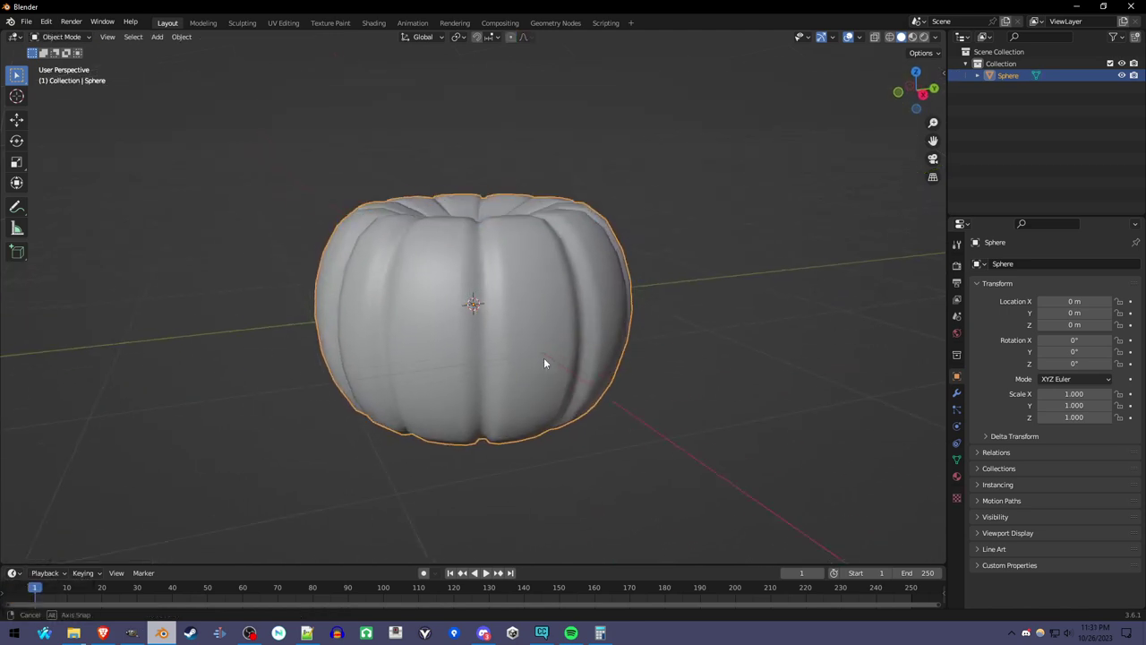
pyautogui.moveTo(548, 409); pyautogui.dragTo(567, 401)
pyautogui.moveTo(566, 401); pyautogui.dragTo(529, 402)
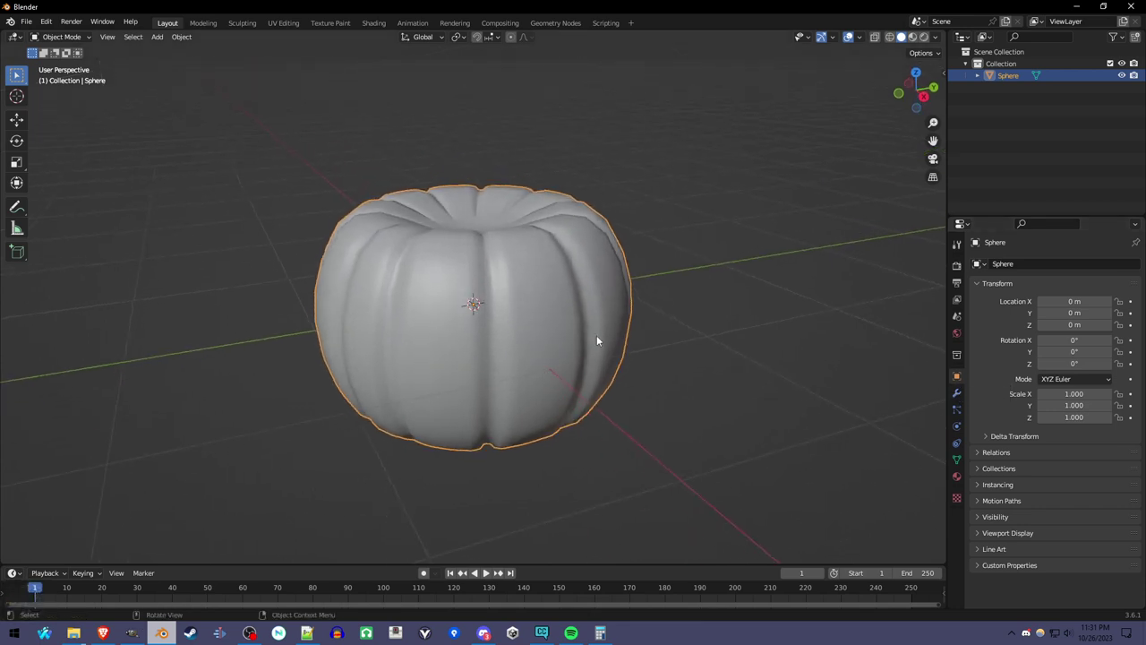
# Step: Tilt and zoom toward the pumpkin and bring up the Viewport Shading popover
pyautogui.moveTo(964, 393); pyautogui.dragTo(591, 407)
pyautogui.middleClick(591, 408)
pyautogui.scroll(3)
pyautogui.scroll(3)
pyautogui.moveTo(598, 409); pyautogui.dragTo(972, 74)
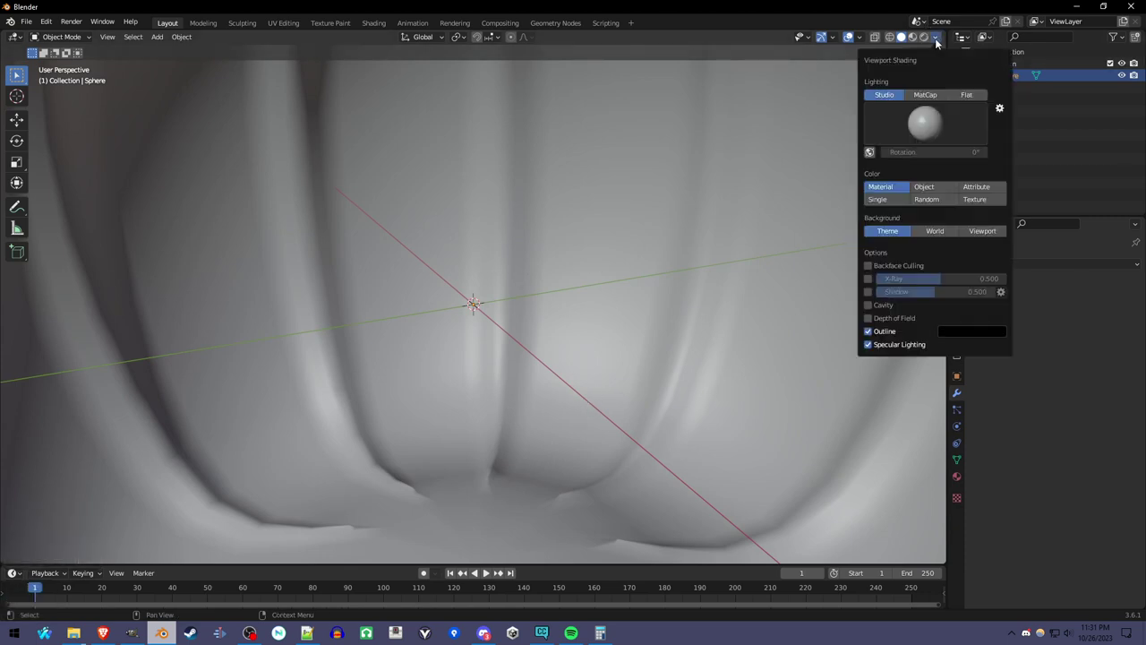
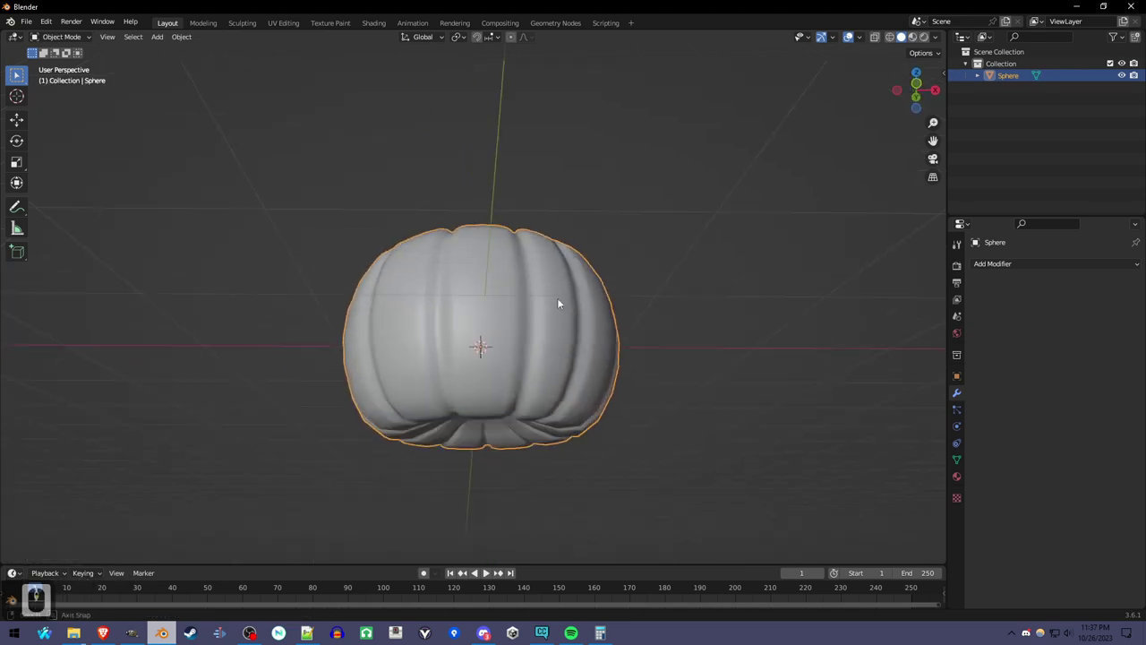
pyautogui.middleClick(573, 404)
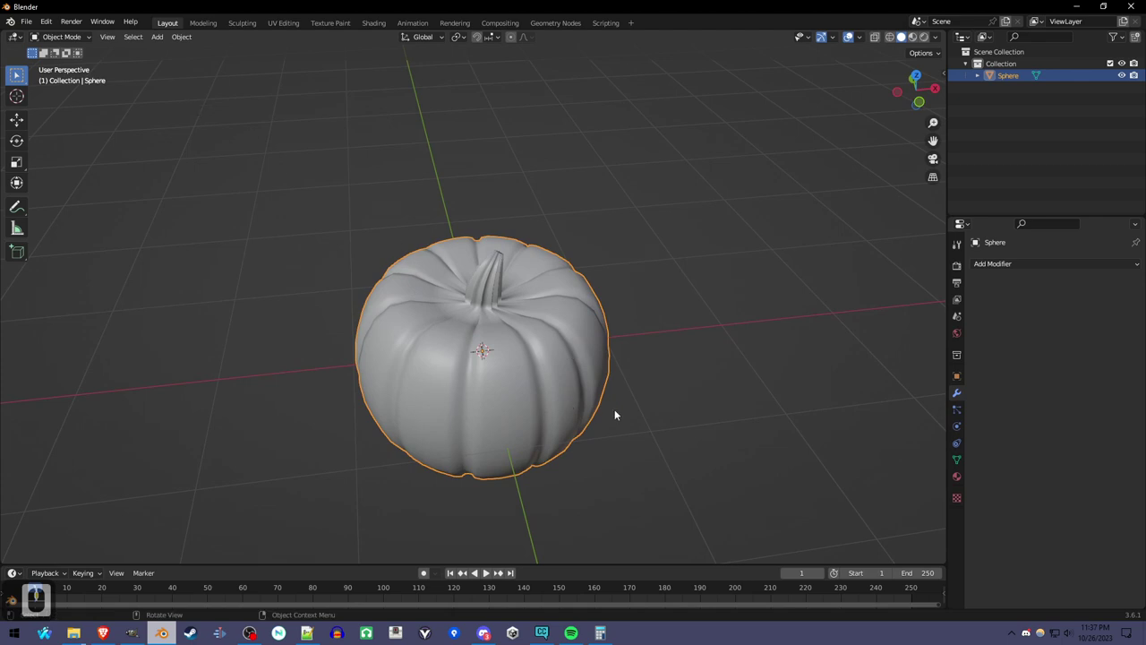
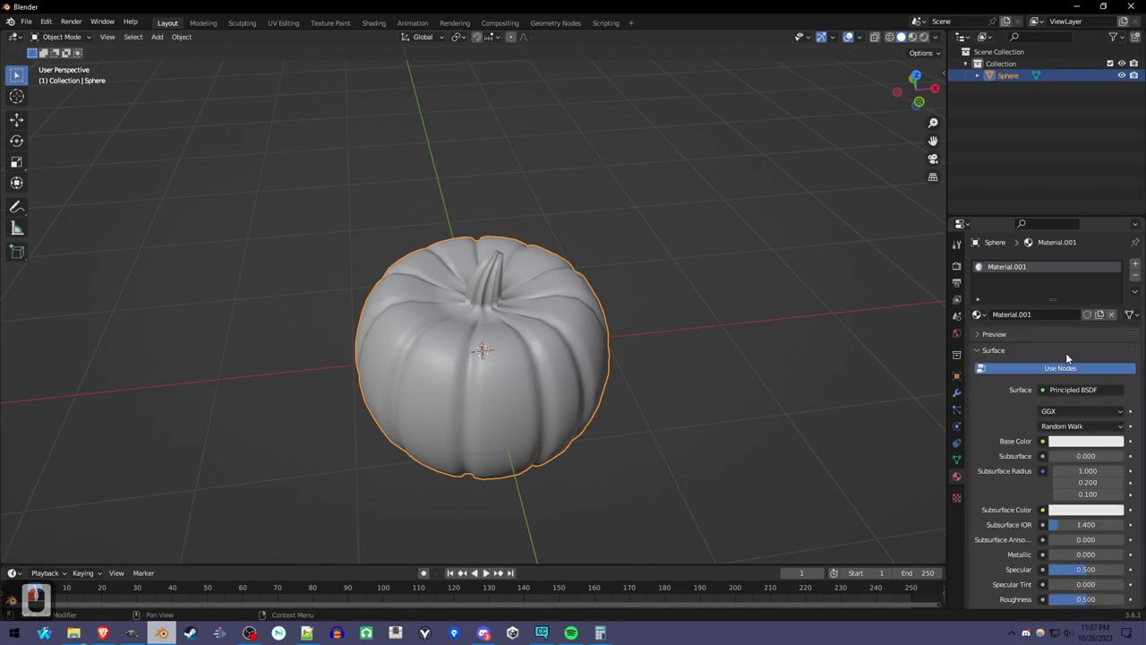
# Step: Drive the material's Base Color from the mesh's Color Attribute
pyautogui.moveTo(1026, 316); pyautogui.dragTo(1046, 446)
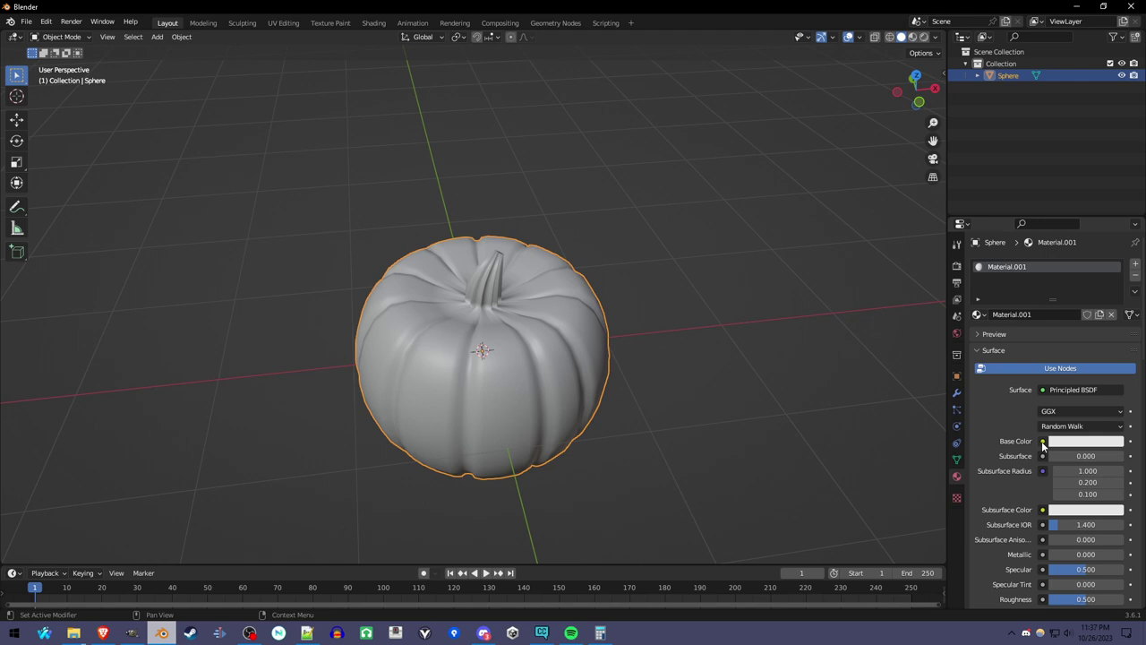
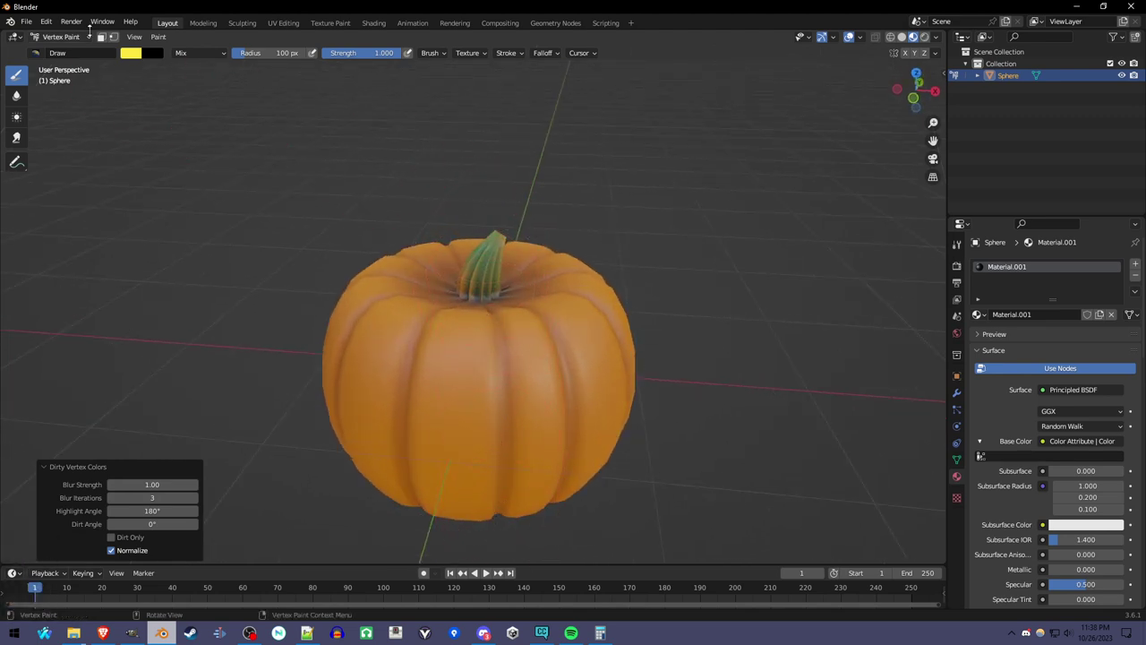
# Step: Orbit around the orange-painted pumpkin with its green stem
pyautogui.moveTo(87, 44); pyautogui.dragTo(547, 381)
# Step: Turn the view to face the painted pumpkin from the front
pyautogui.moveTo(547, 382); pyautogui.dragTo(429, 396)
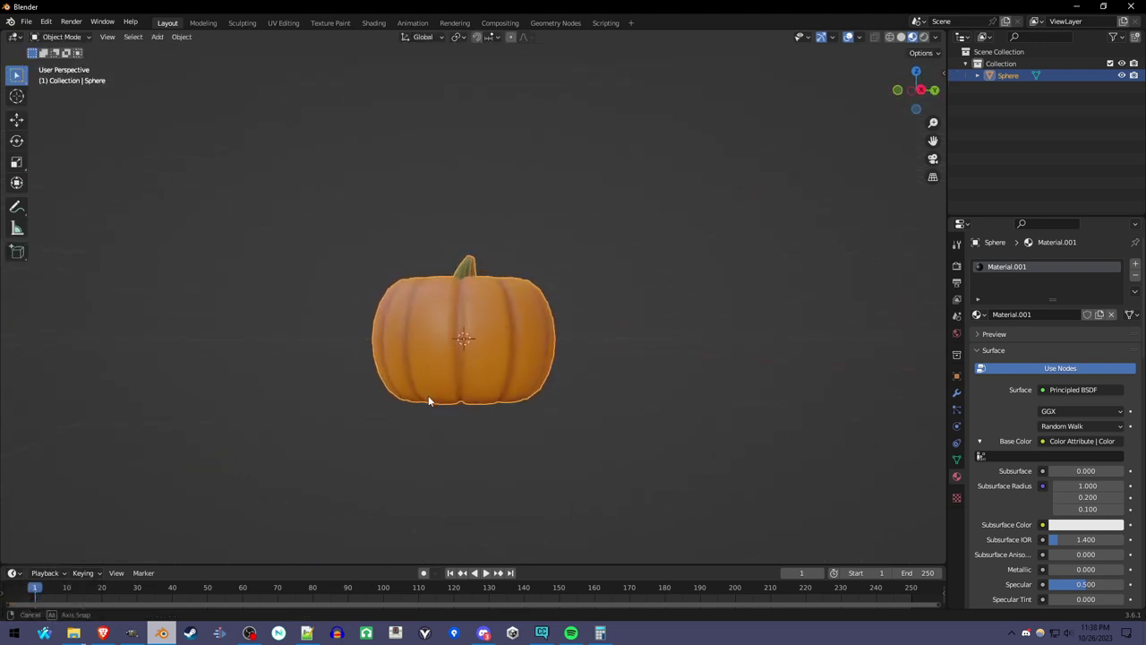
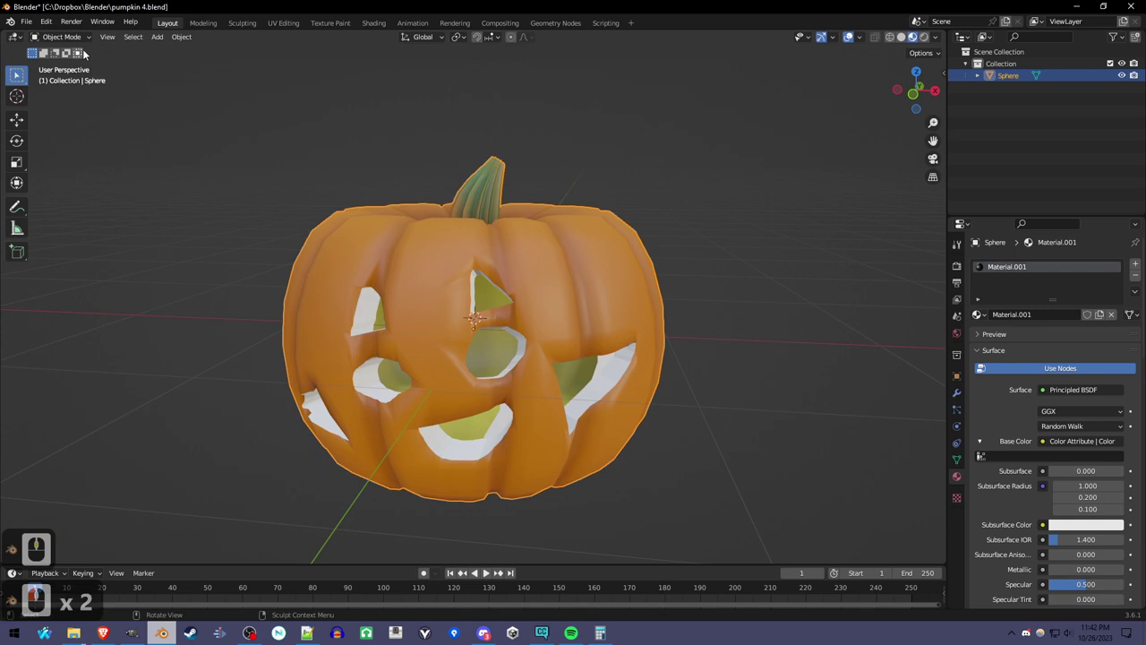
# Step: Shade the carved jack-o'-lantern smooth from the object context menu
pyautogui.moveTo(546, 316); pyautogui.dragTo(547, 329)
pyautogui.rightClick(547, 330)
pyautogui.moveTo(473, 469); pyautogui.dragTo(516, 447)
# Step: Zoom in to inspect the carved face holes head-on
pyautogui.scroll(3)
pyautogui.scroll(3)
pyautogui.scroll(3)
pyautogui.scroll(3)
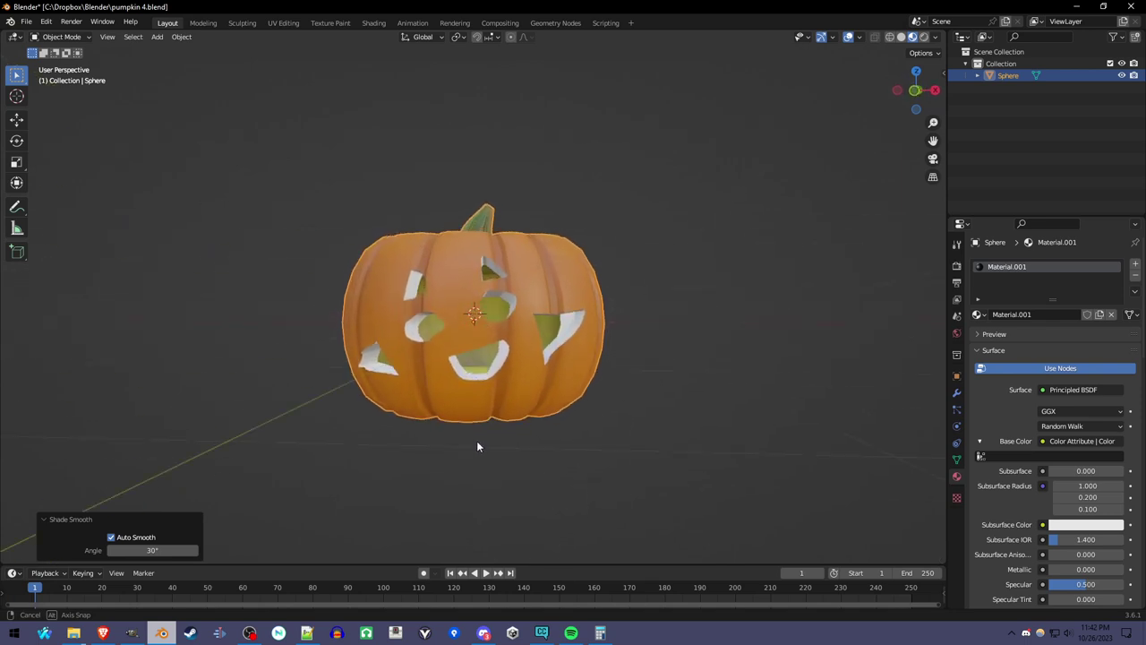